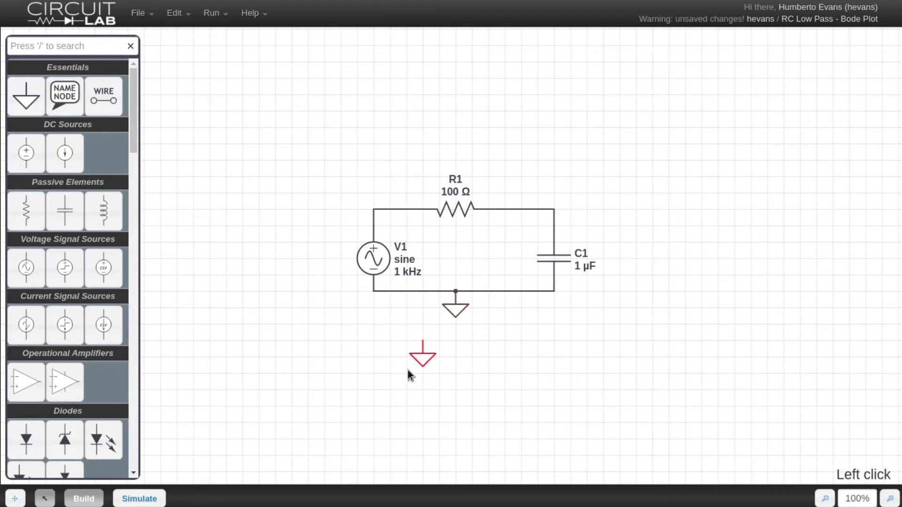
Step: Cancel placing the stray extra ground symbol
{"action": "key", "text": "Delete"}
Step: Name the R1–C1 junction node 'out'
{"action": "key", "text": "n"}
{"action": "left_click", "coordinate": [552, 207]}
{"action": "type", "text": "out"}
{"action": "key", "text": "Return"}
Step: Set the frequency-domain sweep input source to V1, keeping 1 Hz to 1e8 Hz
{"action": "left_click", "coordinate": [355, 407]}
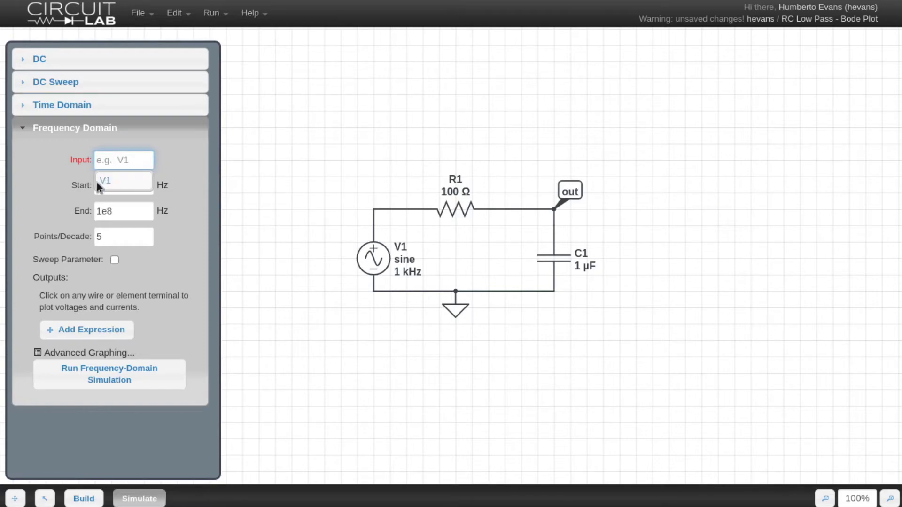
{"action": "left_click", "coordinate": [106, 186]}
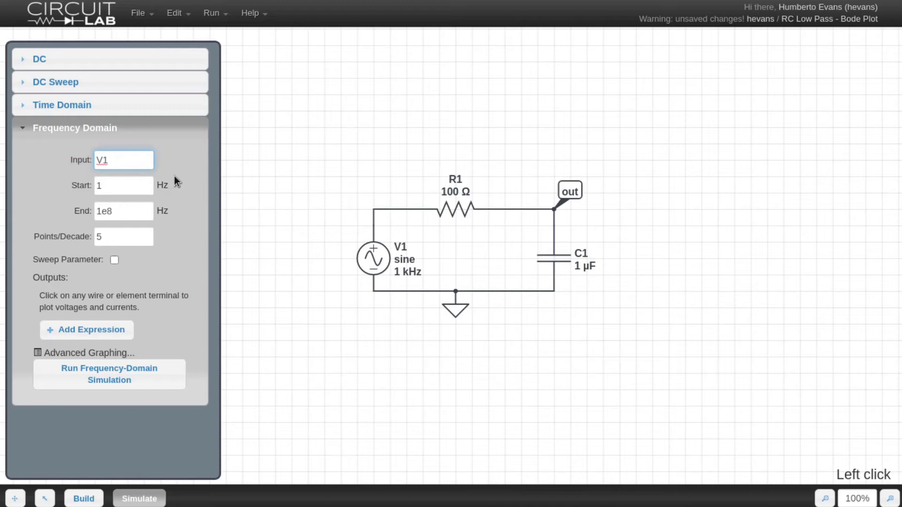
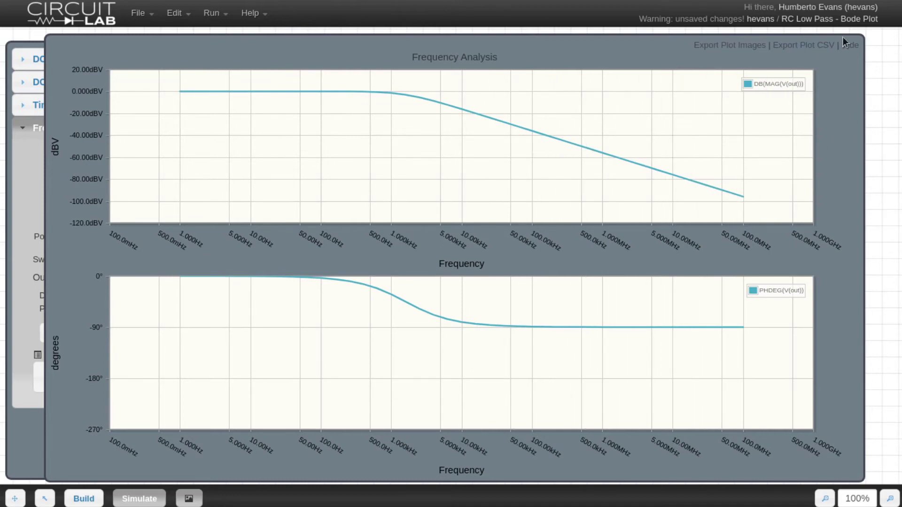
Step: Hide the low-pass Bode plot of V(out)
{"action": "left_click", "coordinate": [853, 47]}
Step: Move R1 upright into the right-hand branch from out to ground
{"action": "left_click", "coordinate": [450, 213]}
{"action": "double_click", "coordinate": [464, 231]}
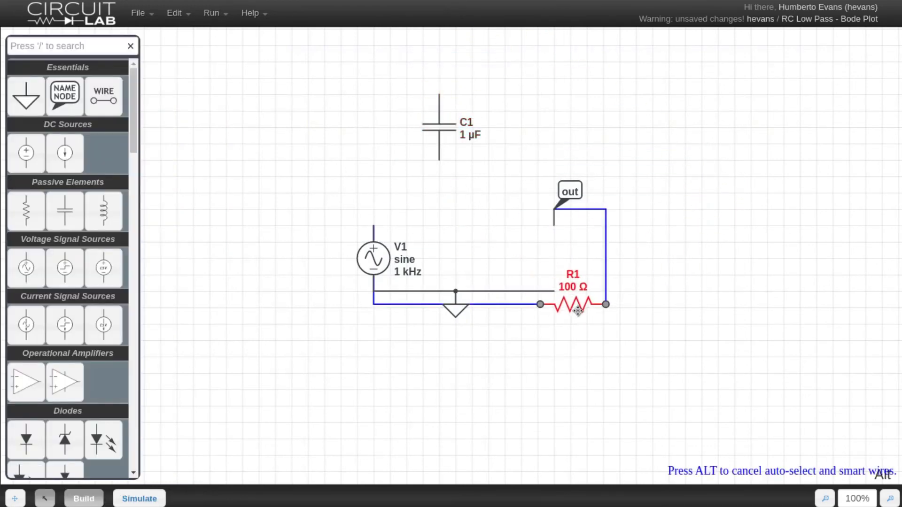
{"action": "key", "text": "alt+r"}
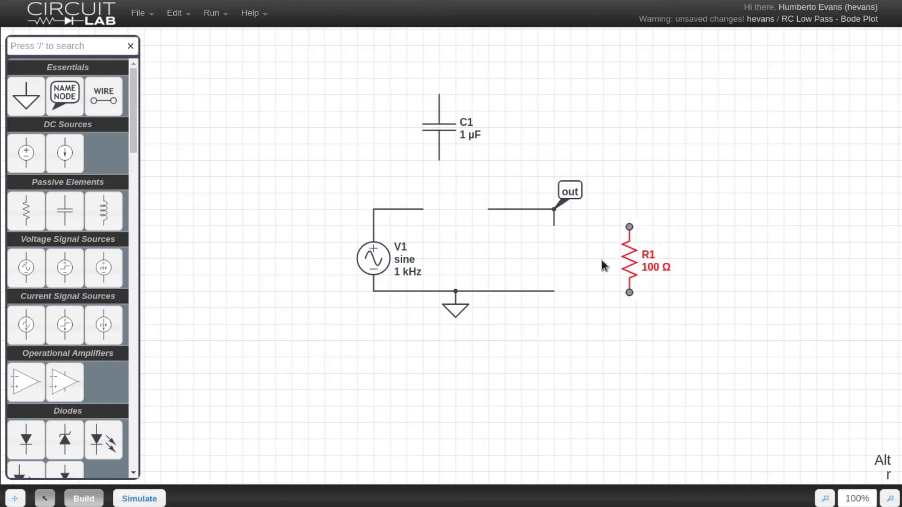
{"action": "left_click", "coordinate": [438, 132]}
Step: Rotate C1 to lie horizontally in the series gap
{"action": "key", "text": "r"}
{"action": "key", "text": "r"}
{"action": "key", "text": "r"}
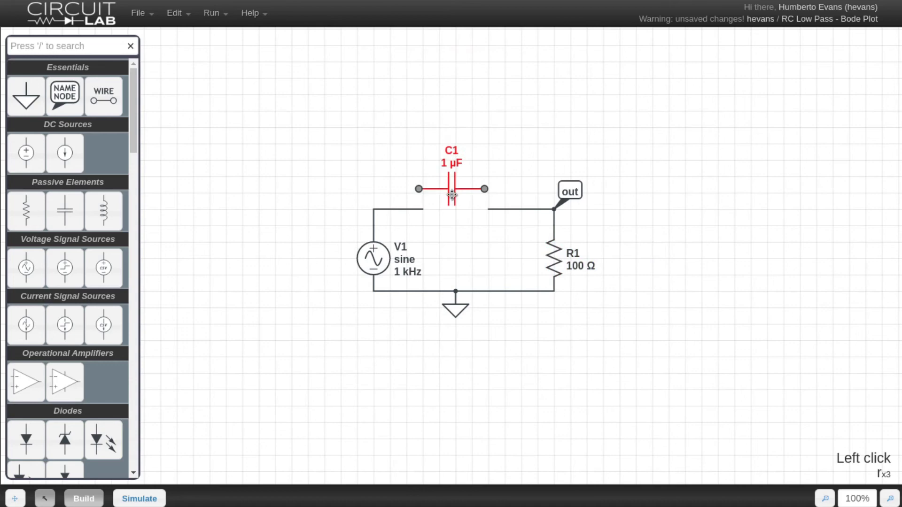
Step: Rerun the frequency sweep showing the high-pass response, then return to the rebuilt circuit
{"action": "left_click", "coordinate": [390, 168]}
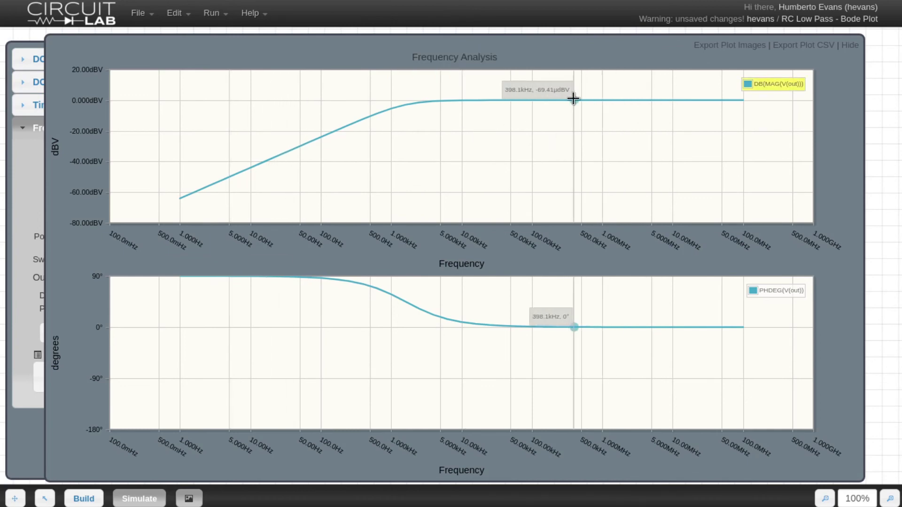
{"action": "key", "text": "ctrl+d"}
{"action": "key", "text": "ctrl+d"}
{"action": "key", "text": "ctrl+d"}
{"action": "key", "text": "ctrl+d"}
{"action": "key", "text": "ctrl+d"}
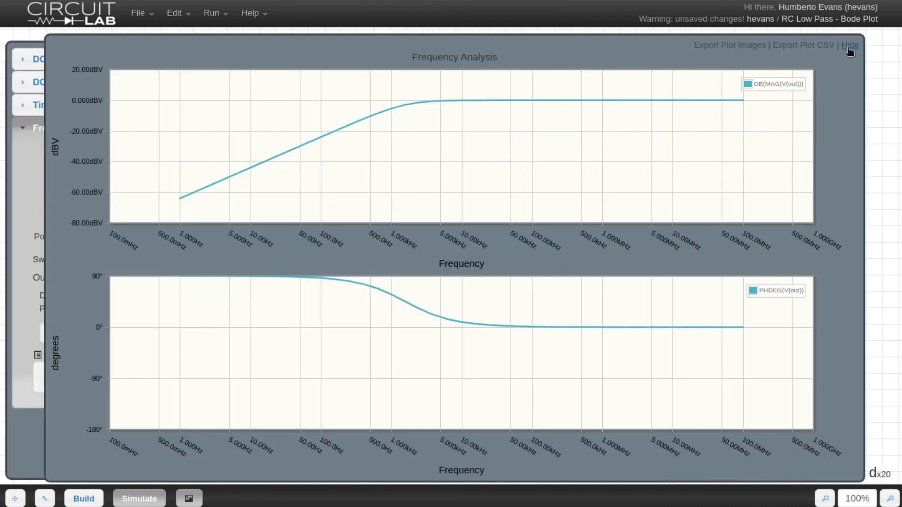
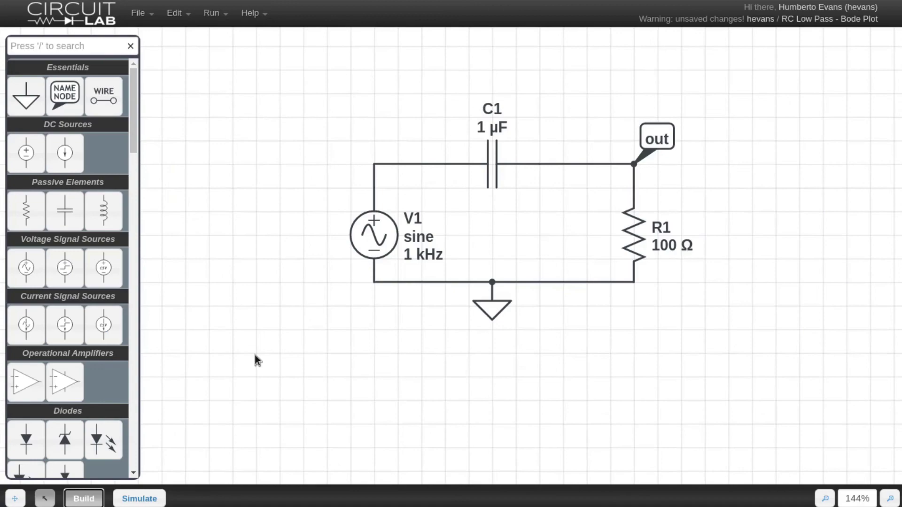
{"action": "left_click", "coordinate": [517, 238]}
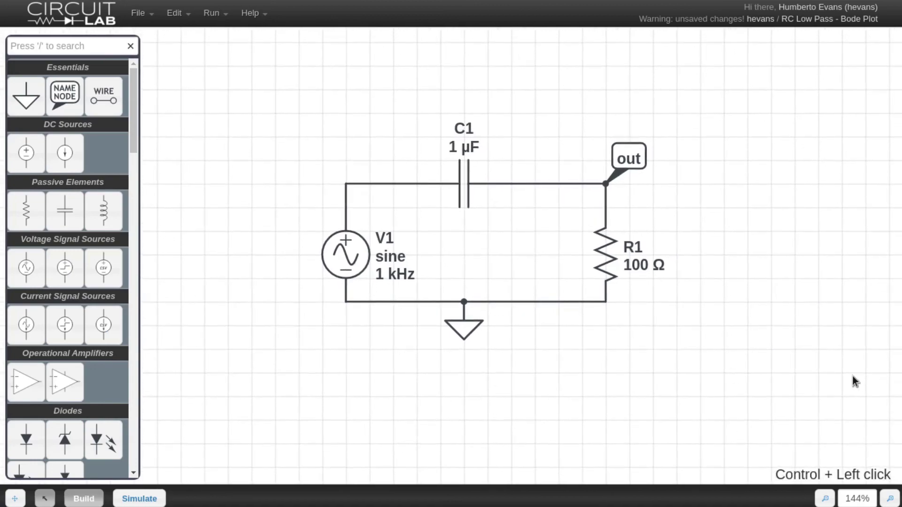